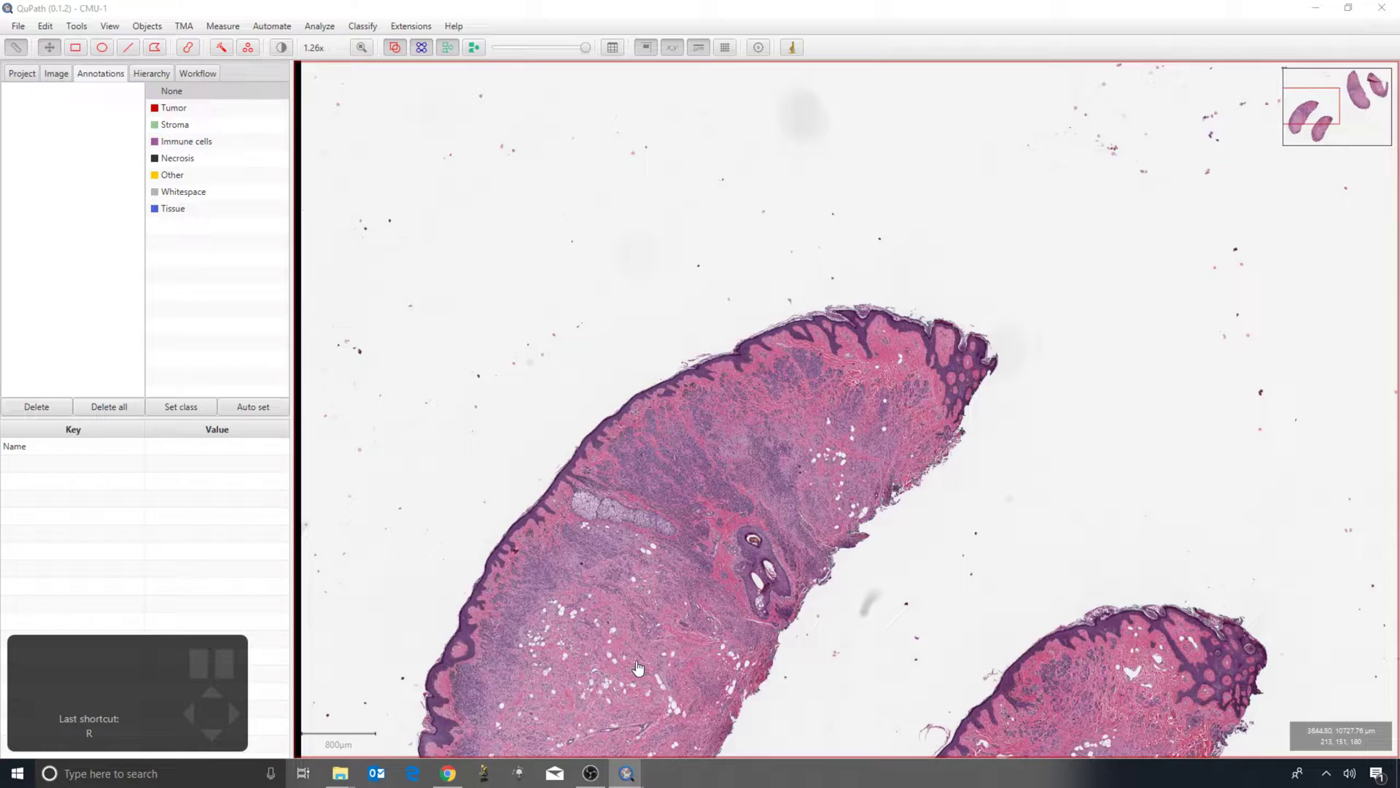
# Zoom the H&E slide to individual cells and bring up the Counting window with no points yet
pyautogui.scroll(3)
pyautogui.scroll(3)
pyautogui.scroll(3)
pyautogui.click(253, 48)
pyautogui.scroll(3)
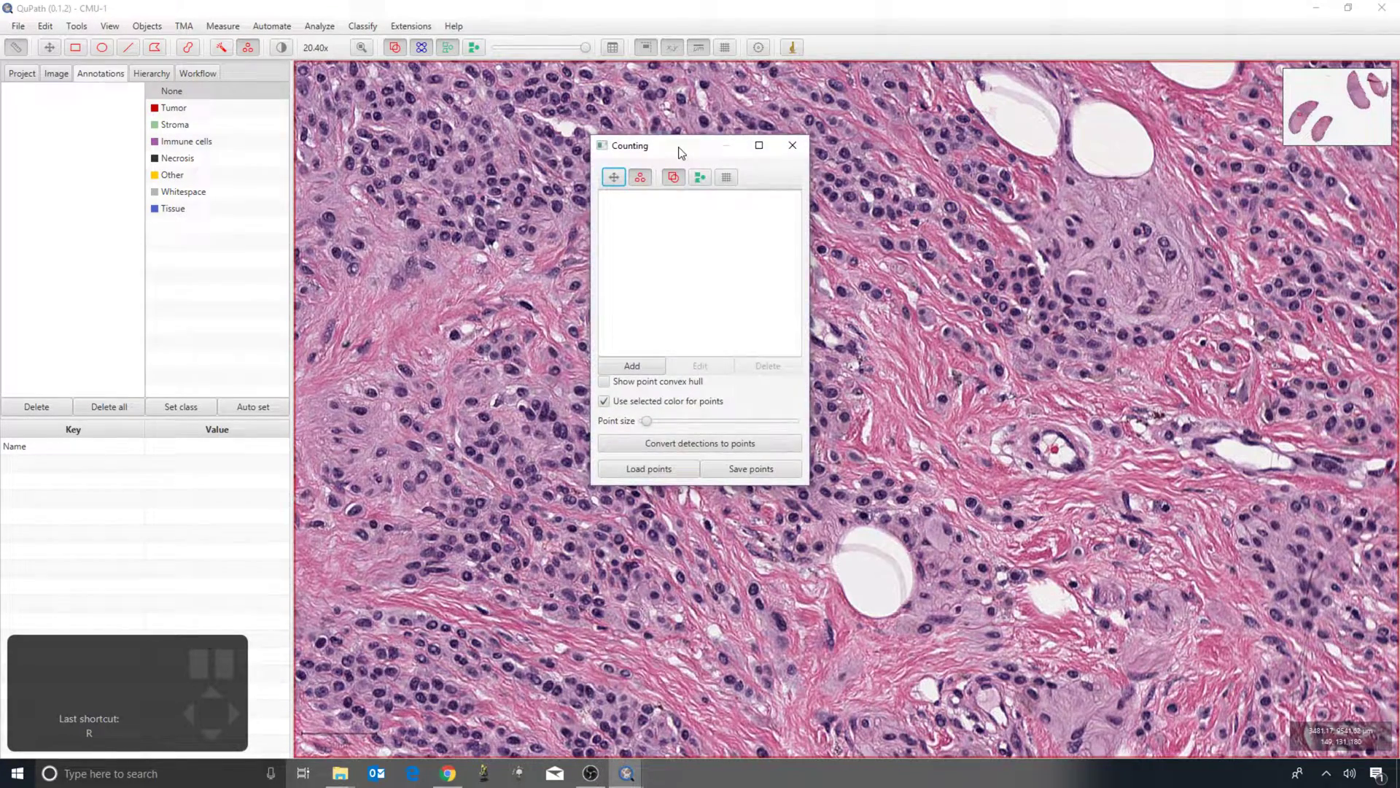
pyautogui.scroll(3)
pyautogui.scroll(3)
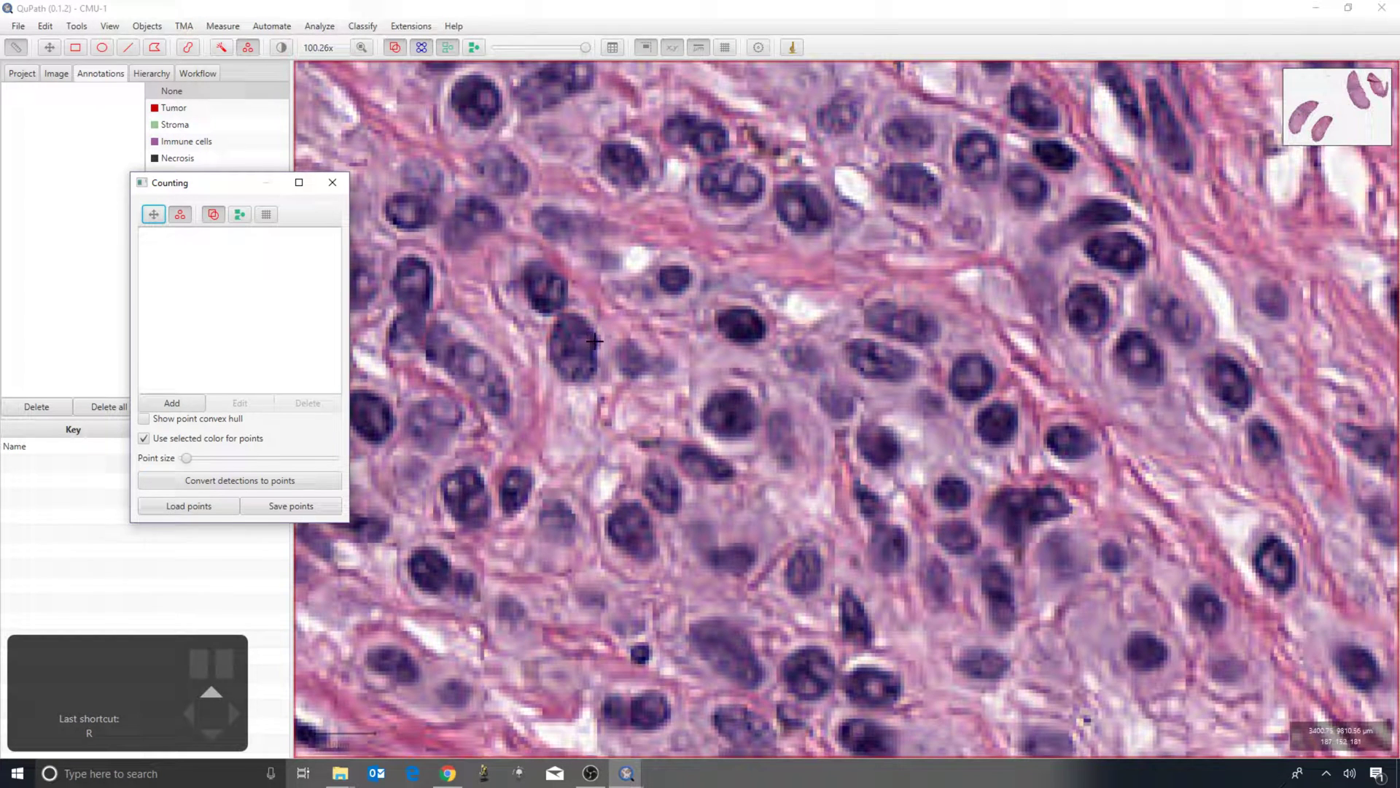
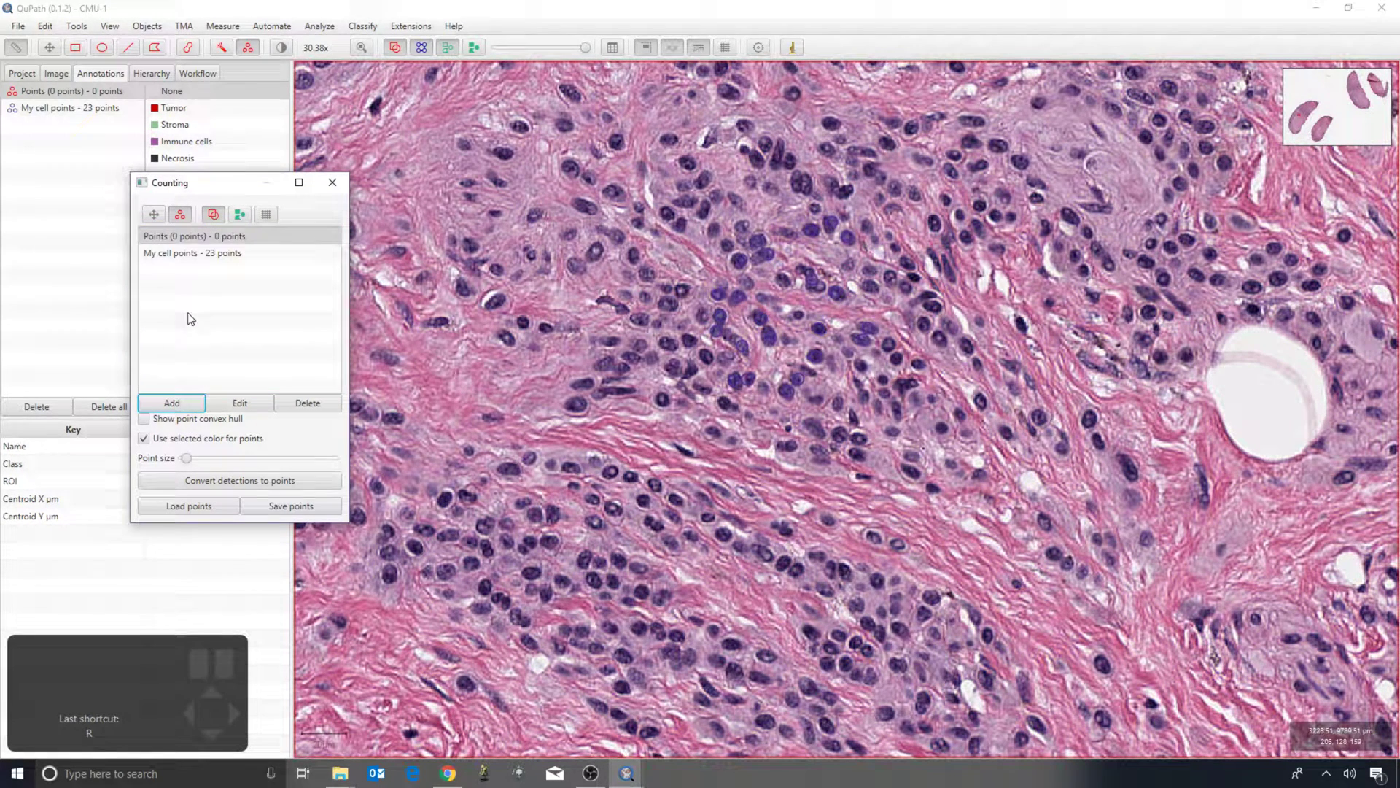
# Rename the second set 'Less accurate points', add points to it, and recolour My cell points via its properties
pyautogui.click(582, 332)
pyautogui.click(593, 383)
pyautogui.moveTo(629, 389); pyautogui.dragTo(637, 383)
pyautogui.click(651, 320)
pyautogui.click(617, 264)
pyautogui.click(544, 306)
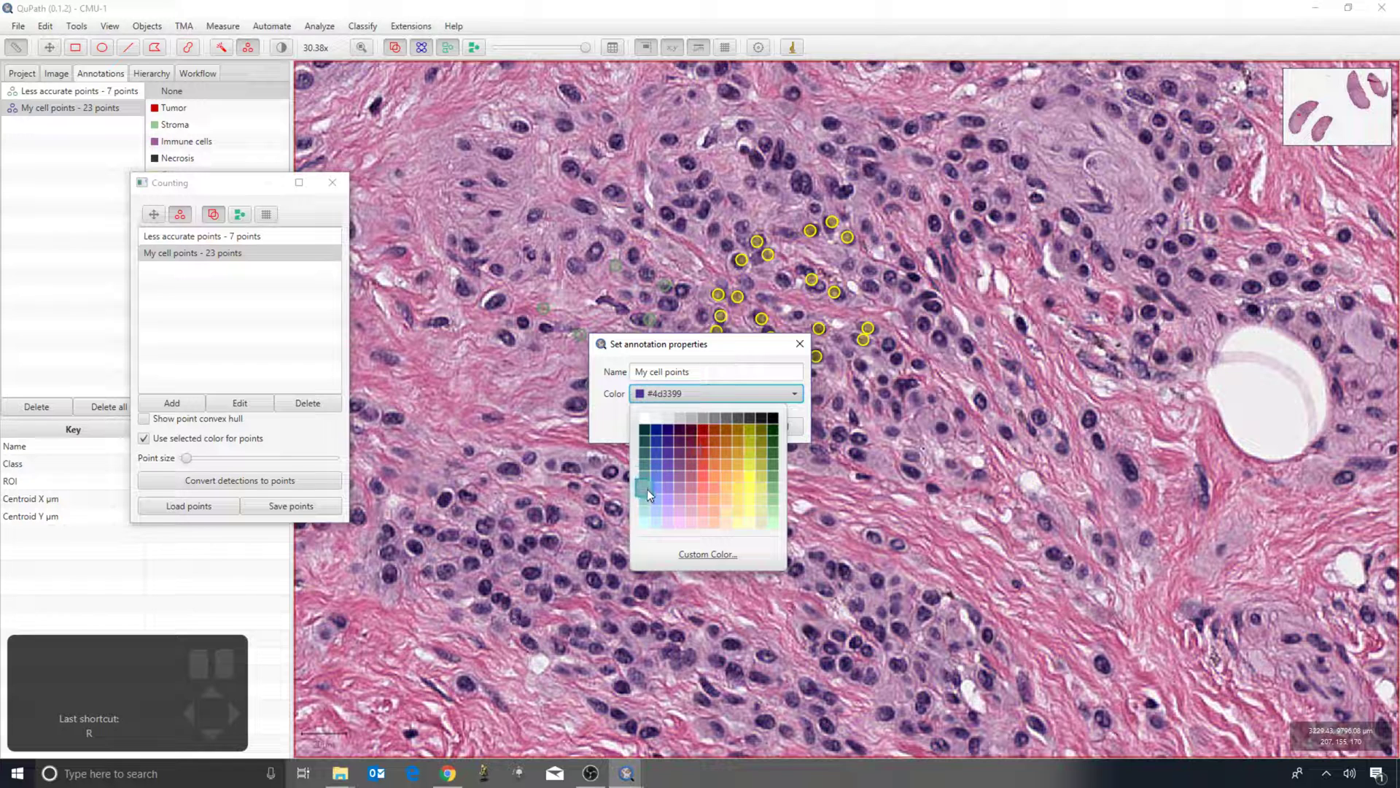
pyautogui.click(821, 372)
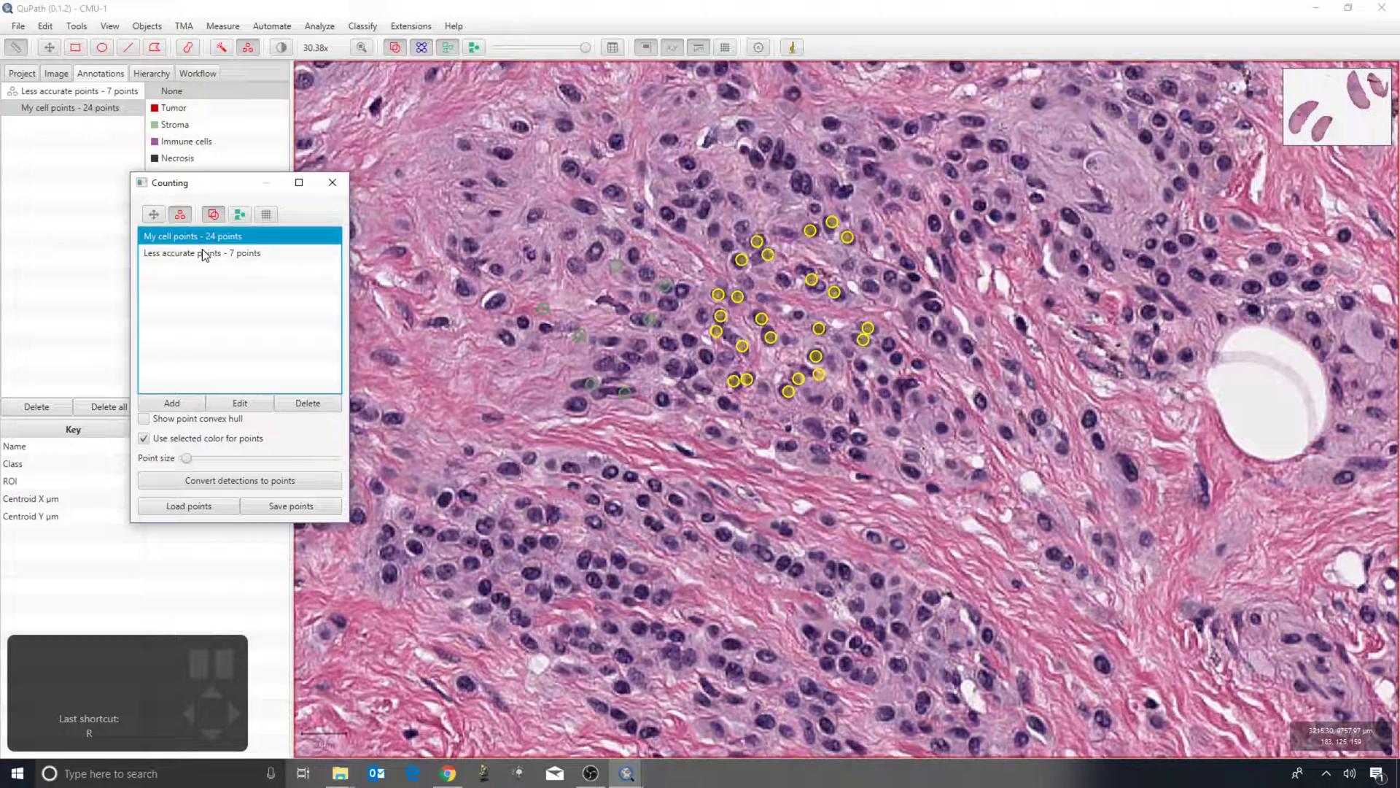
# Mark two more nuclei so My cell points reaches 28 points
pyautogui.scroll(3)
pyautogui.scroll(-3)
pyautogui.scroll(3)
pyautogui.scroll(-3)
pyautogui.scroll(-3)
pyautogui.scroll(-3)
pyautogui.scroll(-3)
pyautogui.click(746, 426)
pyautogui.click(716, 355)
pyautogui.scroll(-3)
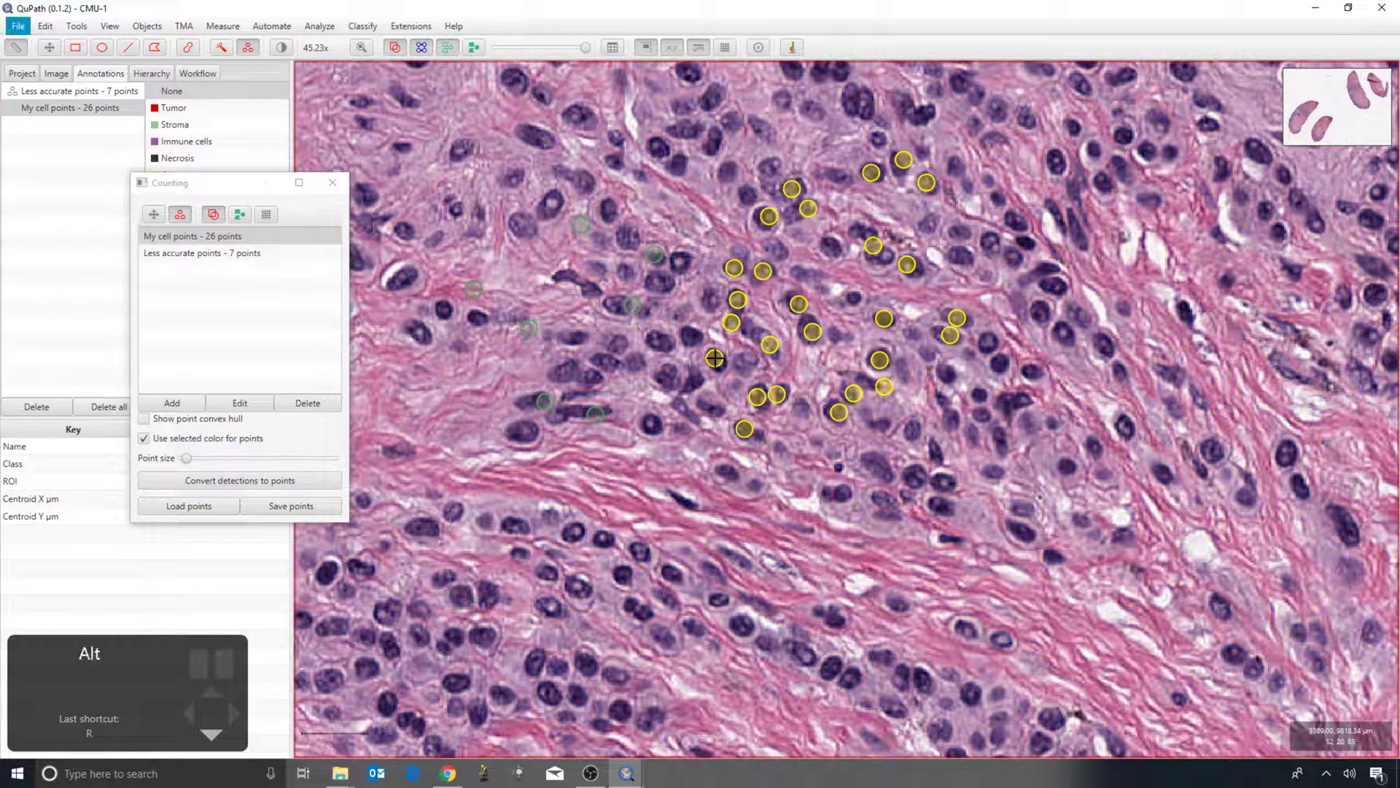
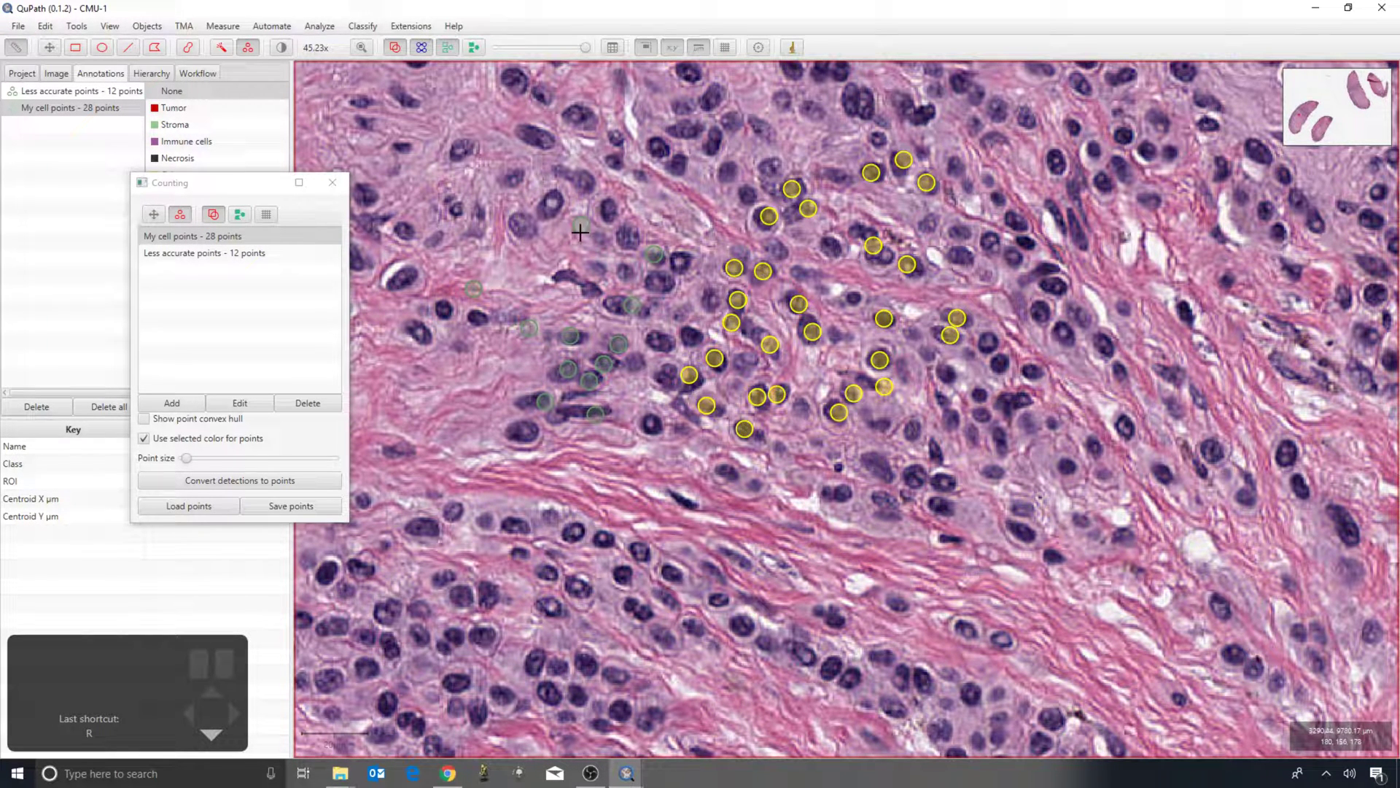
# Mark six more nuclei in Less accurate points, bringing it to 16
pyautogui.click(659, 251)
pyautogui.click(659, 281)
pyautogui.scroll(-3)
pyautogui.click(590, 287)
pyautogui.scroll(-3)
pyautogui.scroll(-3)
pyautogui.click(610, 206)
pyautogui.click(583, 223)
pyautogui.click(550, 202)
# Switch on Show point convex hull and raise the point size so markers draw larger
pyautogui.click(528, 224)
pyautogui.scroll(-3)
pyautogui.click(816, 328)
pyautogui.scroll(-3)
pyautogui.scroll(3)
pyautogui.scroll(3)
pyautogui.scroll(3)
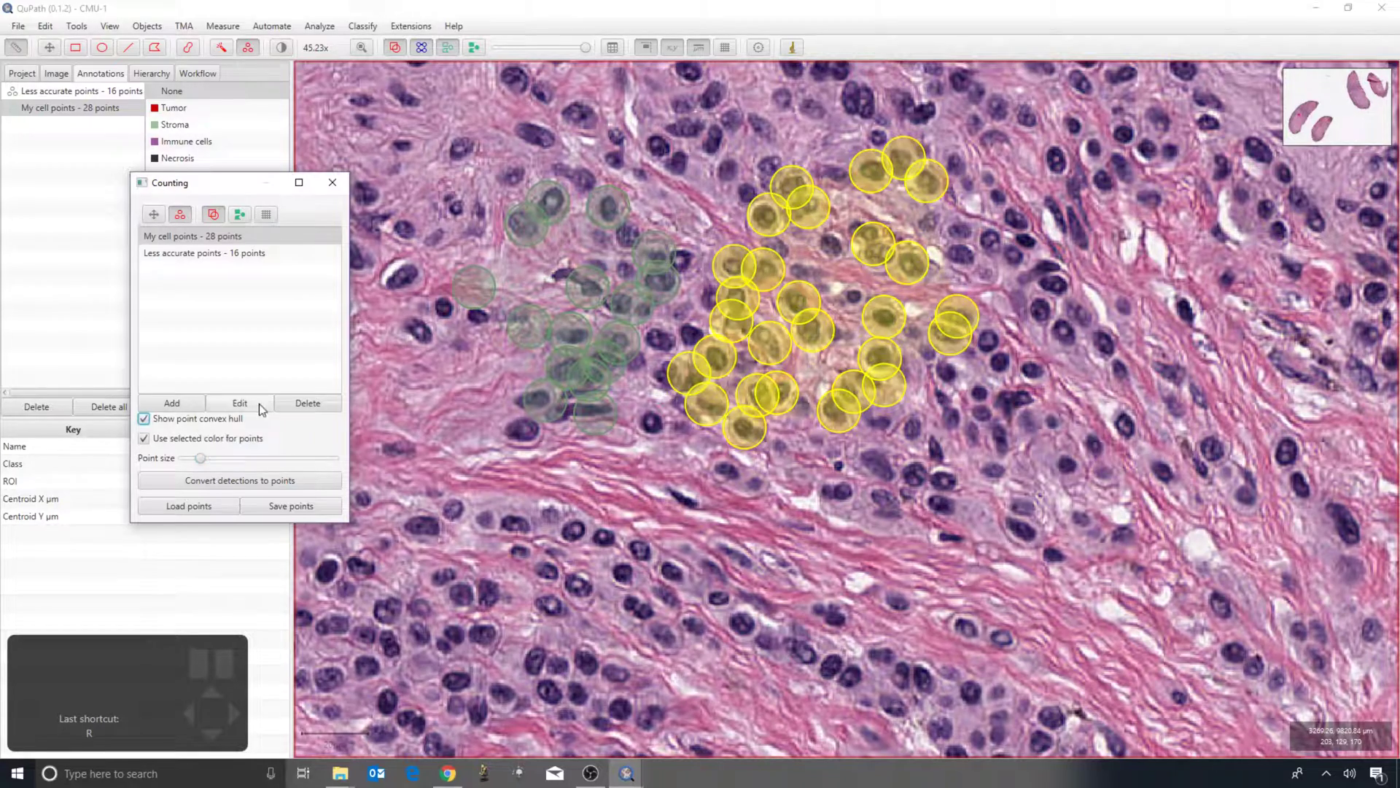
pyautogui.scroll(3)
pyautogui.scroll(-3)
pyautogui.scroll(-3)
pyautogui.scroll(3)
pyautogui.scroll(3)
# Add cell points to My cell points in a nearby area of the tissue
pyautogui.click(986, 254)
pyautogui.click(959, 364)
pyautogui.click(1001, 352)
pyautogui.scroll(3)
pyautogui.scroll(3)
pyautogui.scroll(3)
pyautogui.scroll(-3)
pyautogui.scroll(-3)
pyautogui.click(1028, 326)
# Add one more point so My cell points holds 32
pyautogui.scroll(-3)
pyautogui.scroll(3)
pyautogui.scroll(3)
pyautogui.scroll(3)
pyautogui.scroll(-3)
pyautogui.scroll(3)
pyautogui.scroll(3)
pyautogui.scroll(3)
pyautogui.scroll(3)
pyautogui.scroll(-3)
pyautogui.click(48, 52)
# Pan across the slide to a distant region of the tissue
pyautogui.scroll(-3)
pyautogui.scroll(-3)
pyautogui.moveTo(1177, 638); pyautogui.dragTo(606, 196)
pyautogui.moveTo(1045, 559); pyautogui.dragTo(807, 362)
pyautogui.scroll(3)
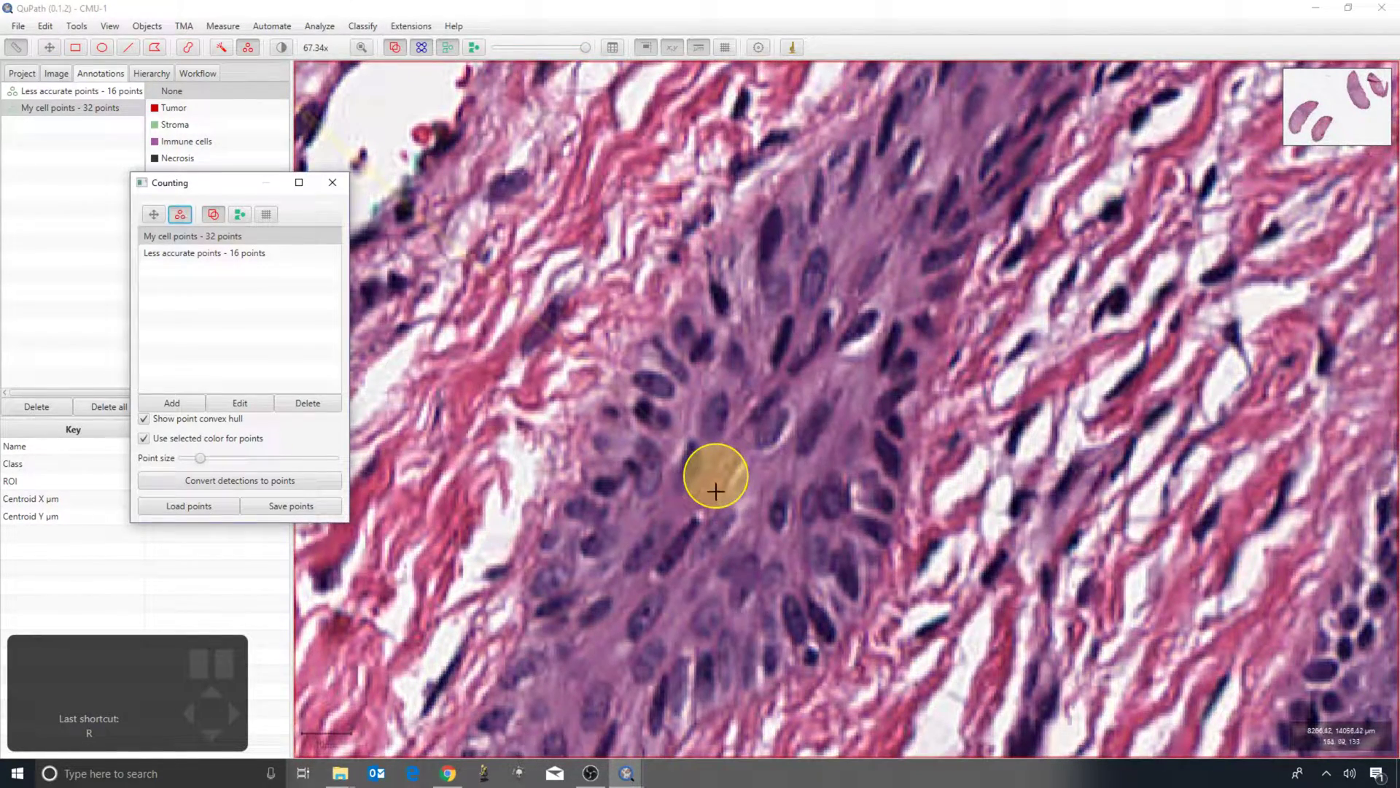
# Remove the most recently placed point and pan toward the upper tissue
pyautogui.click(716, 474)
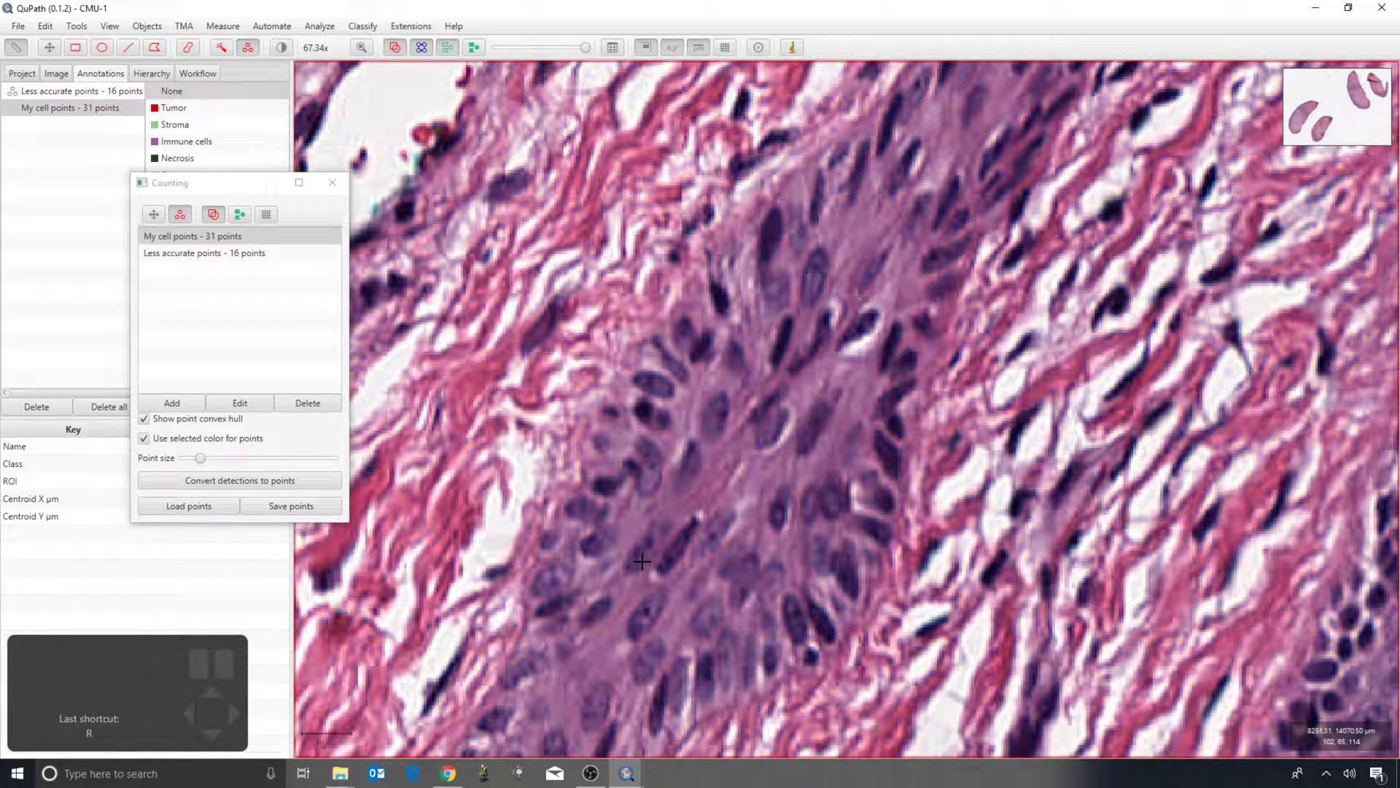
pyautogui.click(689, 461)
pyautogui.click(712, 320)
pyautogui.press('space')
pyautogui.moveTo(831, 372); pyautogui.dragTo(935, 346)
# Place seven more cell points in My cell points across this region
pyautogui.click(744, 133)
pyautogui.click(586, 261)
pyautogui.click(481, 381)
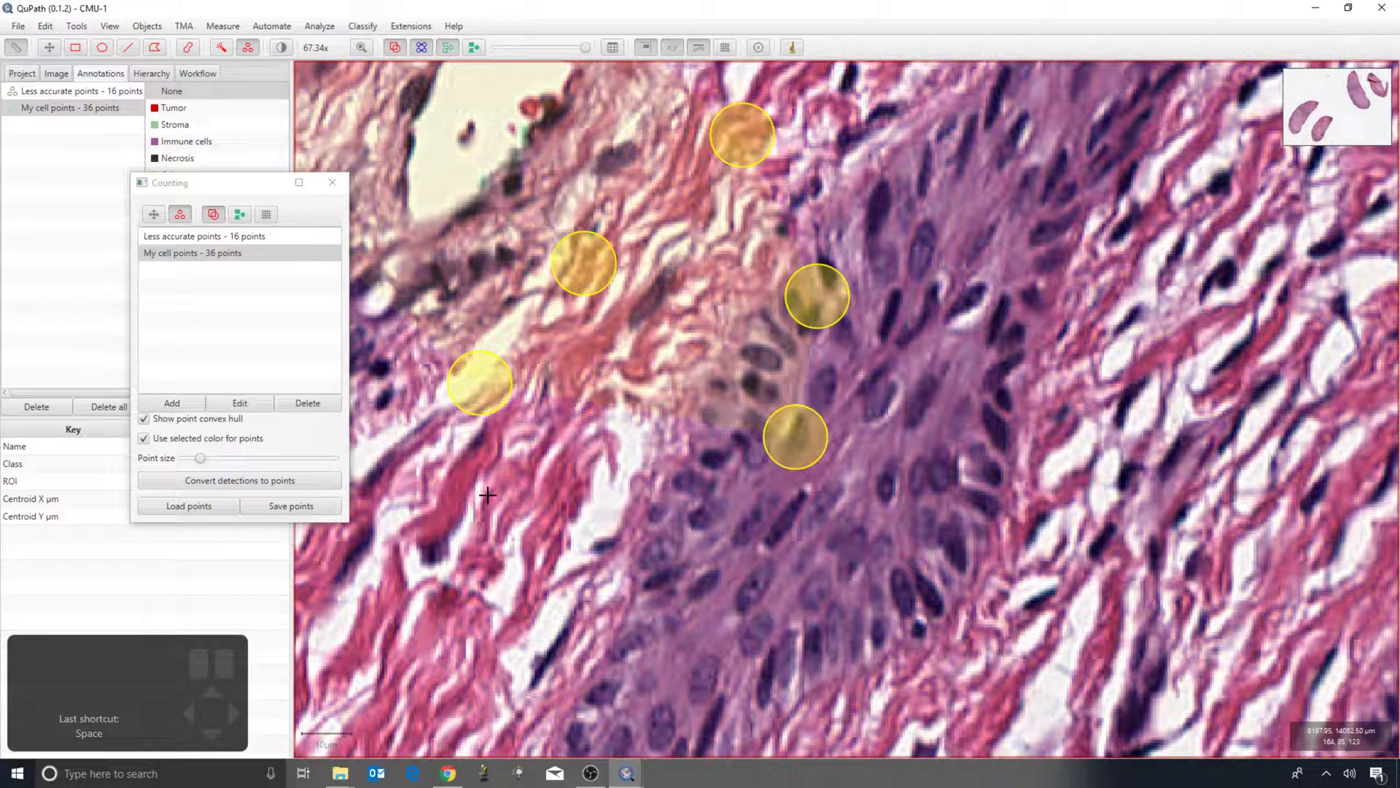
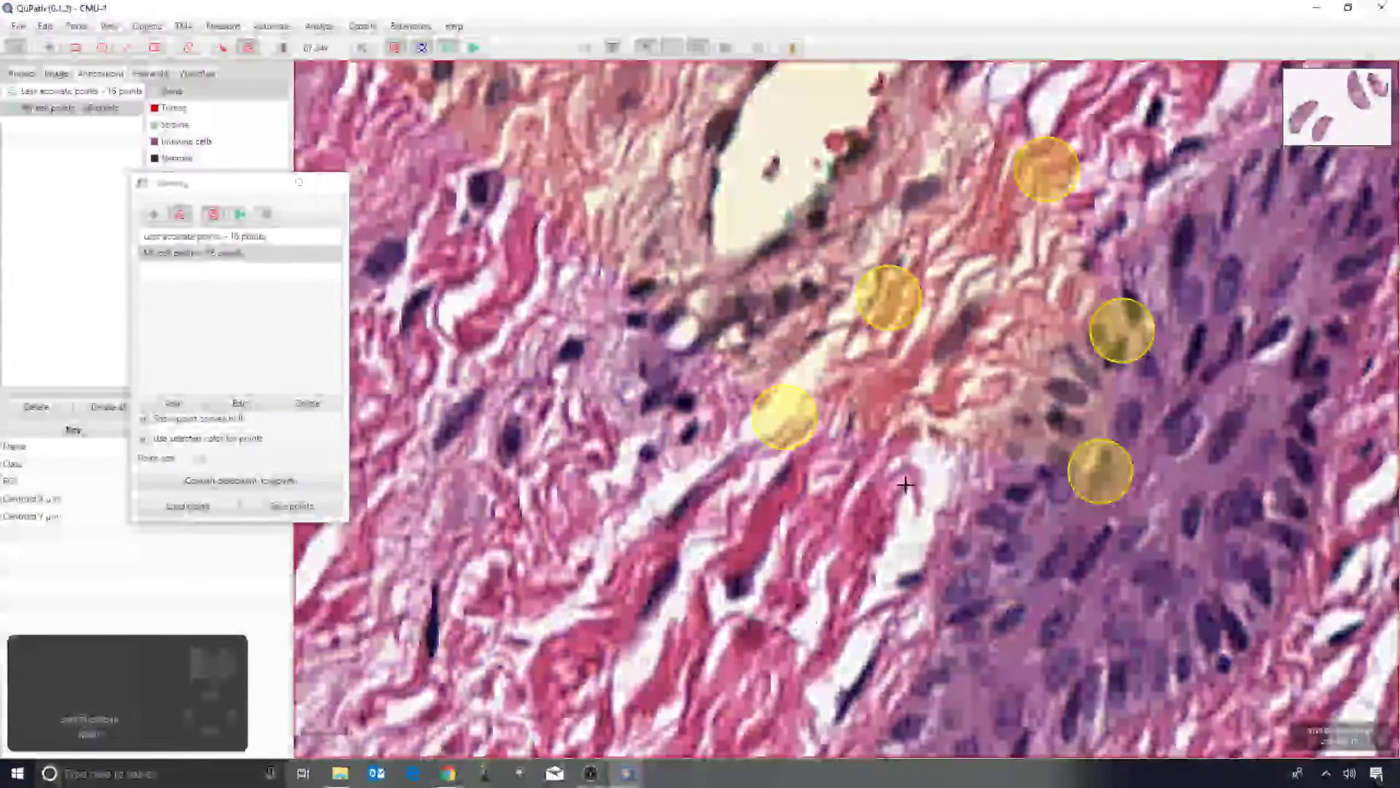
pyautogui.click(905, 487)
pyautogui.click(763, 534)
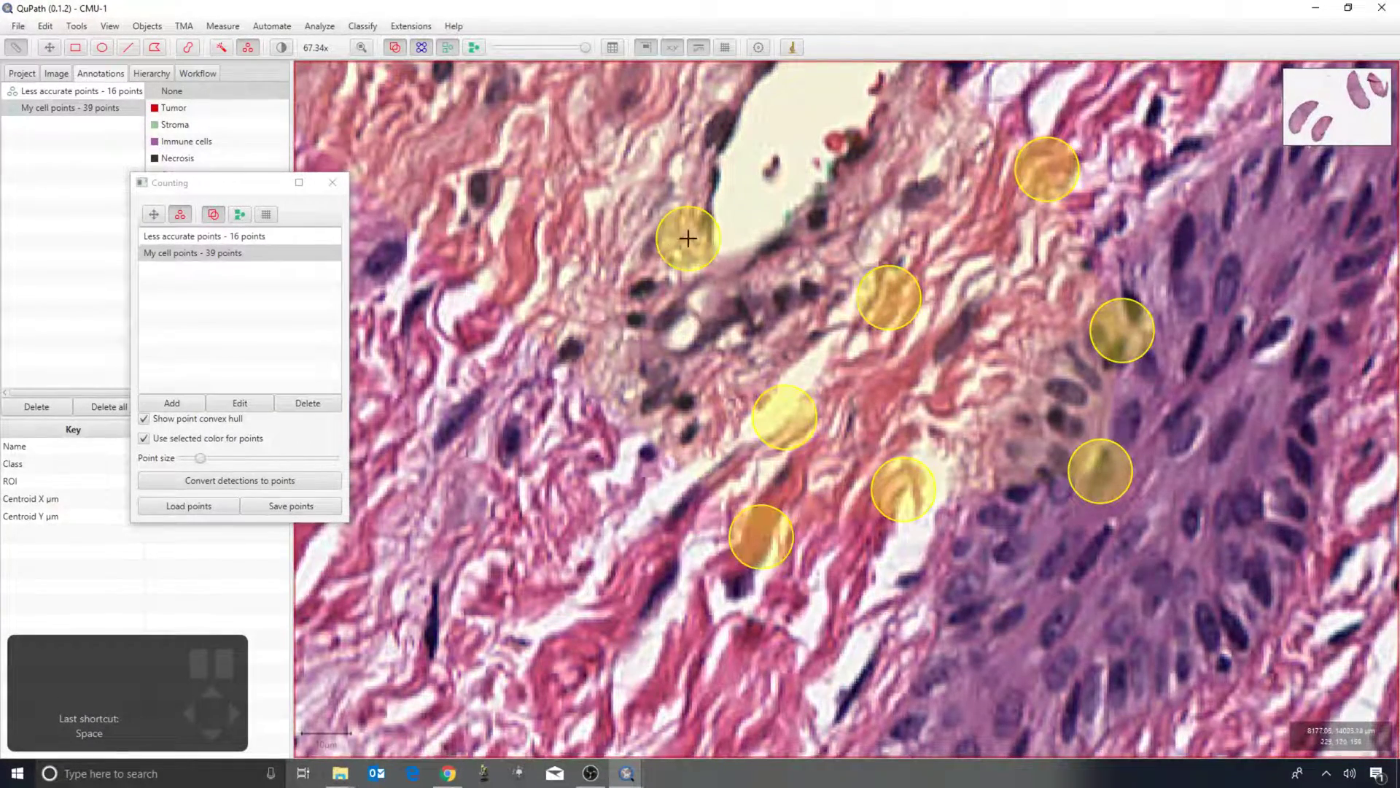
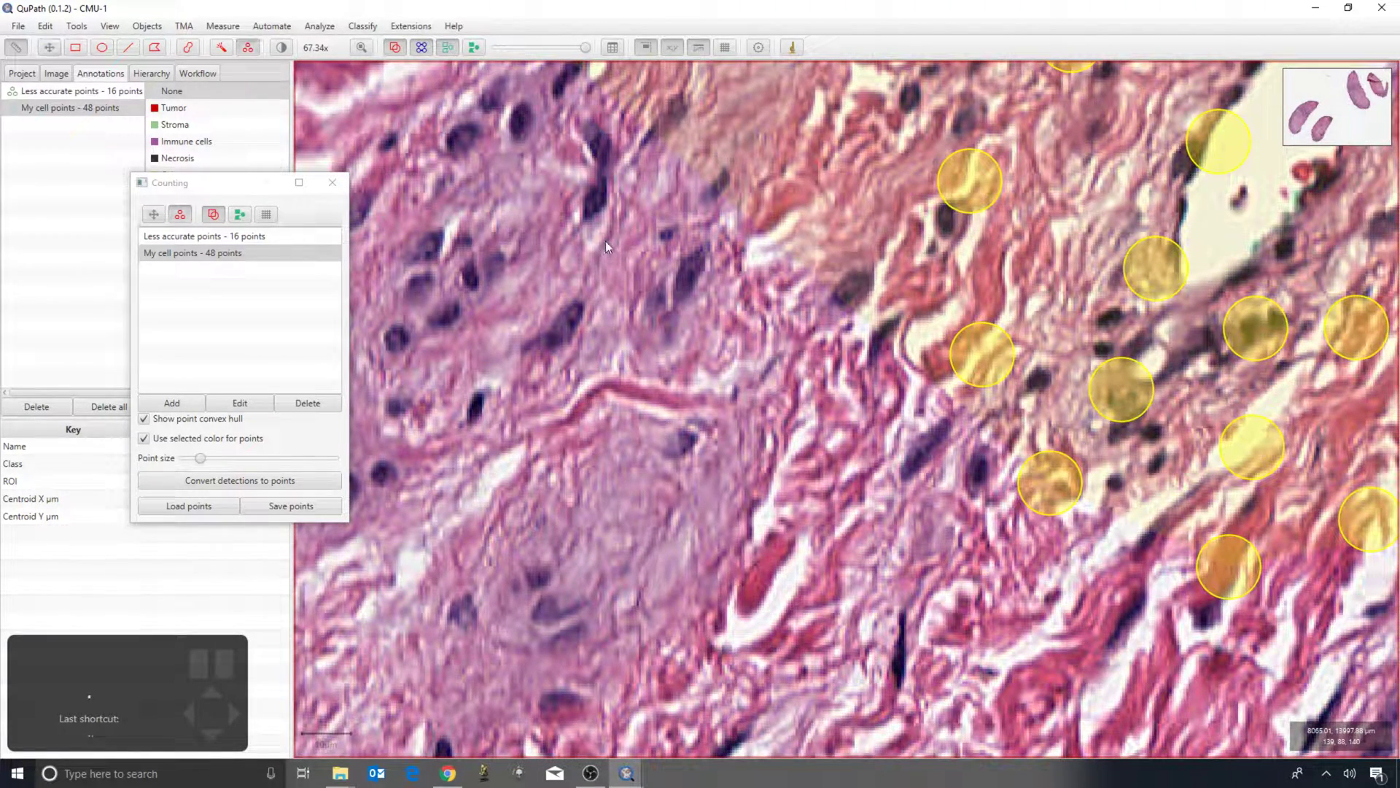
pyautogui.click(609, 245)
pyautogui.click(765, 193)
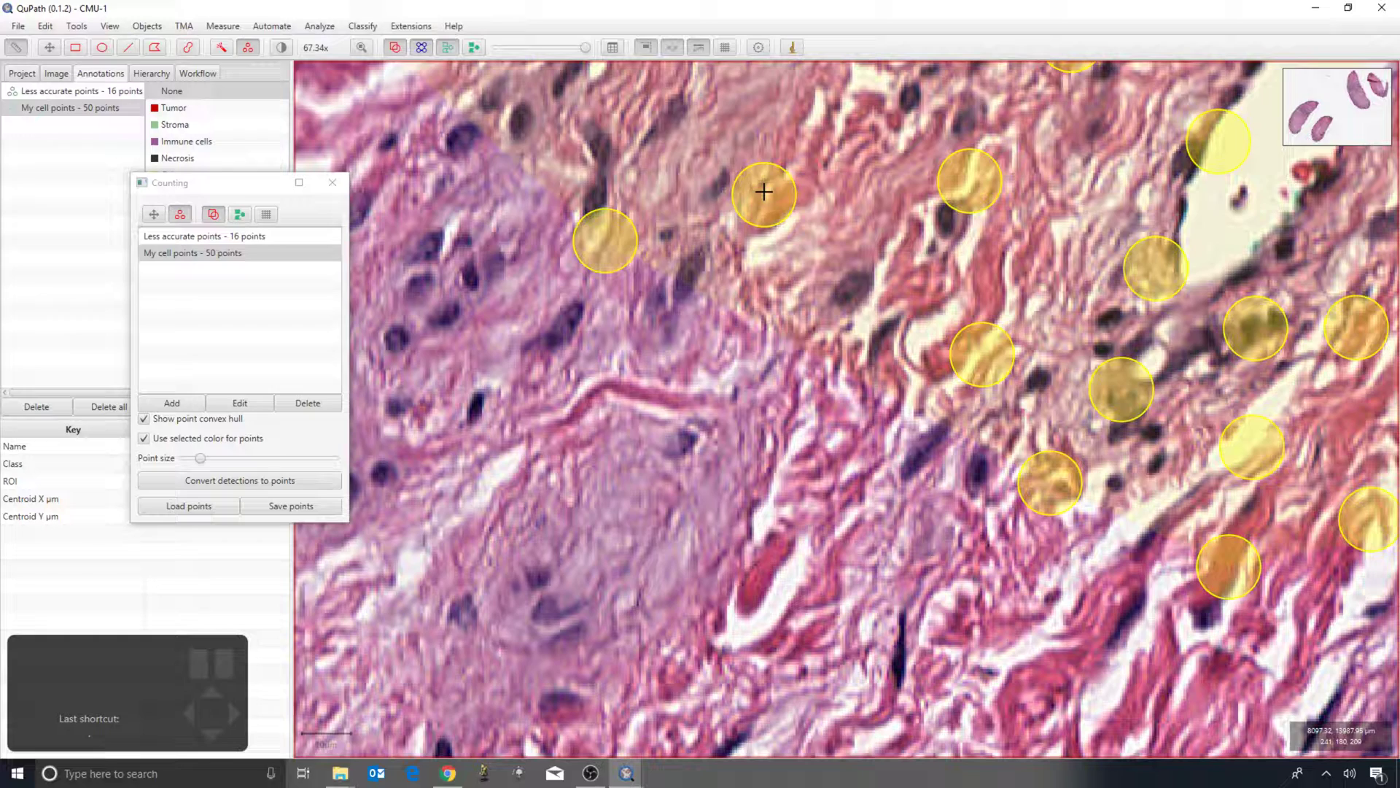
# Remove two misplaced points and zoom back out from the cells
pyautogui.click(765, 190)
pyautogui.click(622, 234)
pyautogui.scroll(-3)
pyautogui.scroll(-3)
pyautogui.scroll(-3)
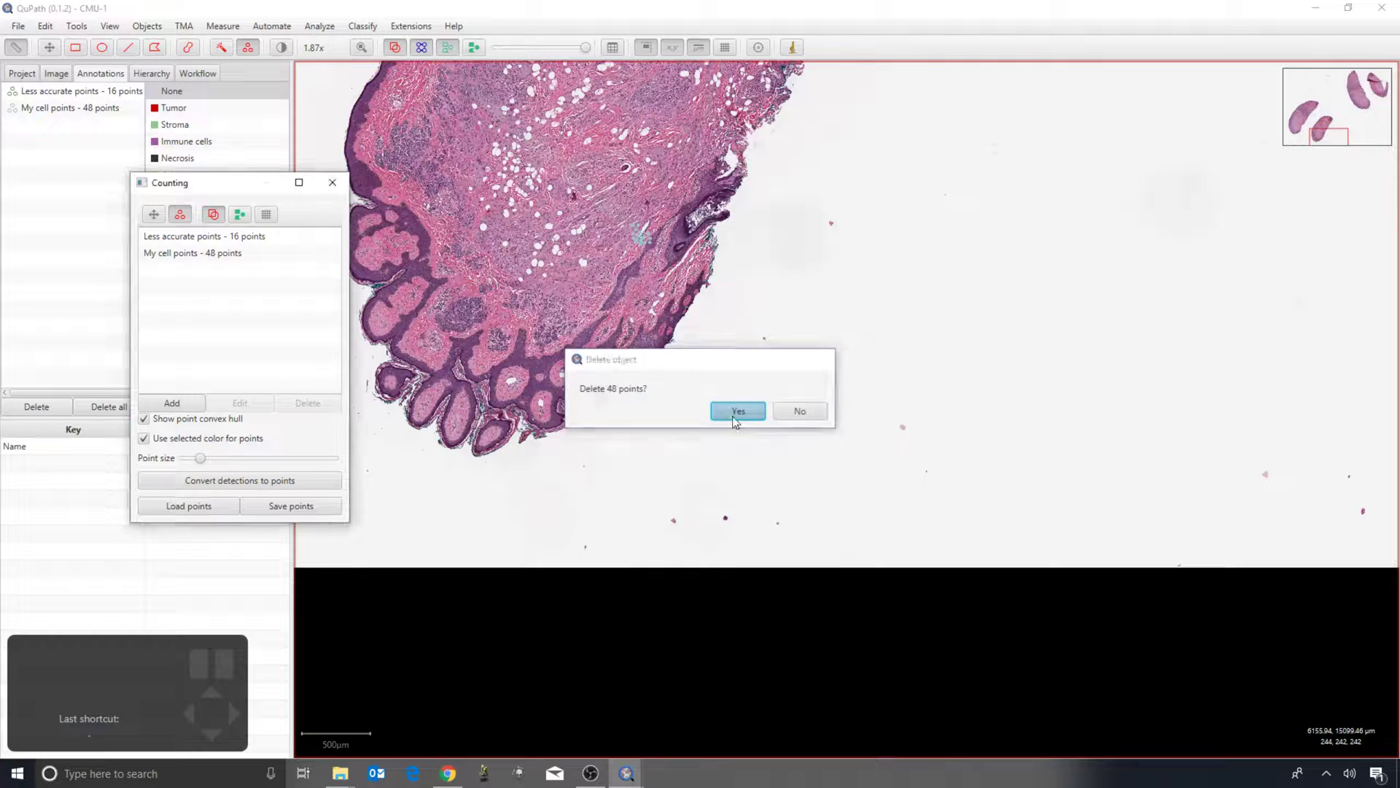